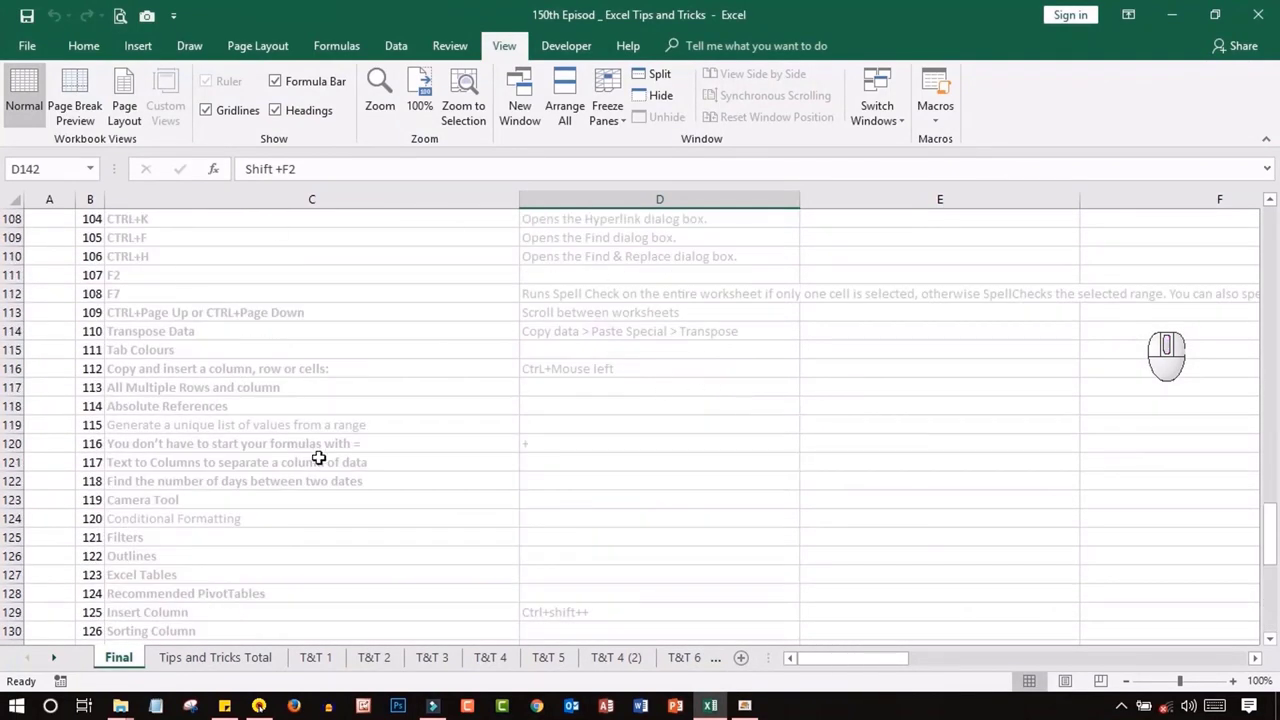
- Bring up the Print backstage (Ctrl+P) and try page 8 as the print range
{"action": "key", "text": "ctrl+p"}
{"action": "left_click", "coordinate": [550, 678]}
{"action": "double_click", "coordinate": [550, 678]}
{"action": "left_click", "coordinate": [550, 678]}
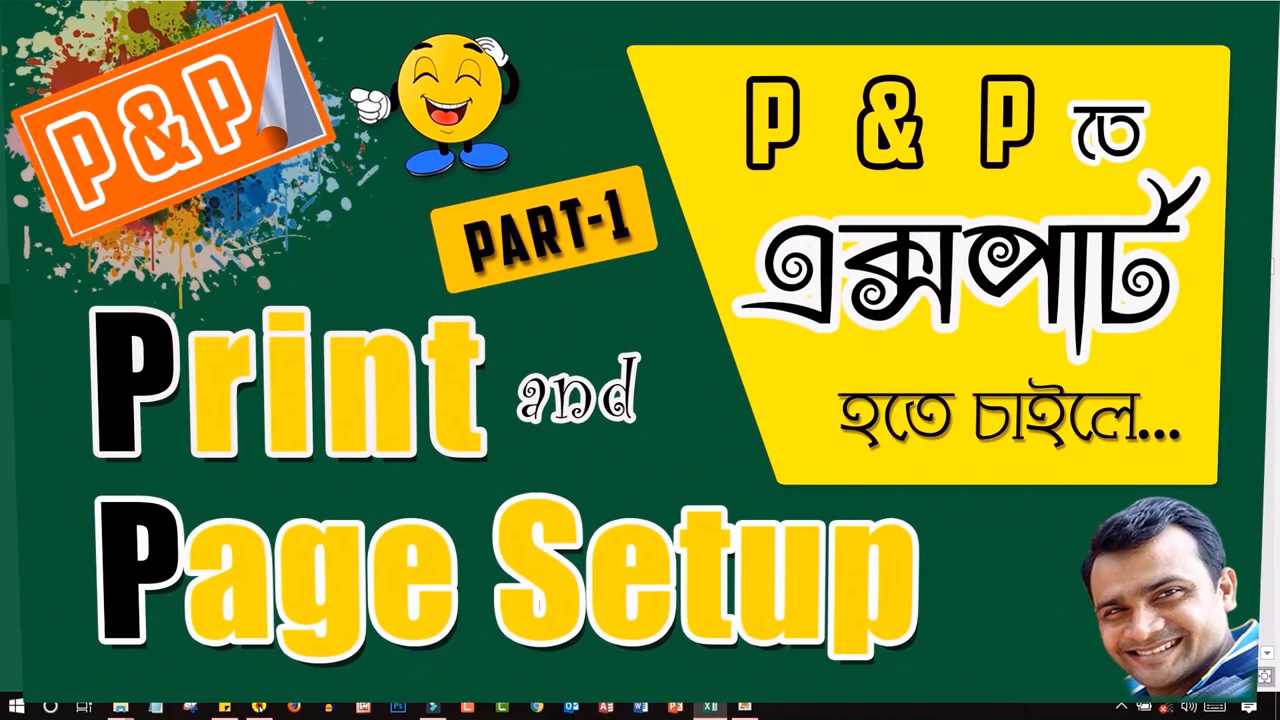
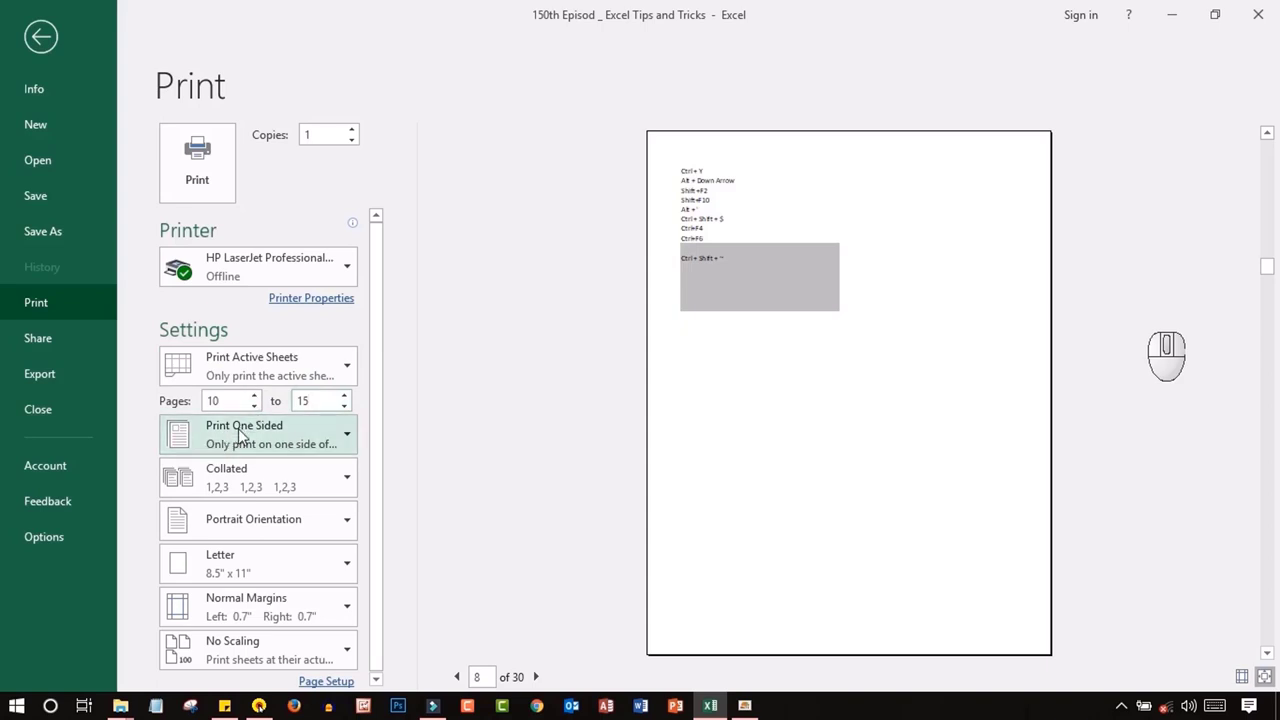
- Restrict the printout to pages 10 through 15 in the Pages boxes
{"action": "left_click", "coordinate": [603, 414]}
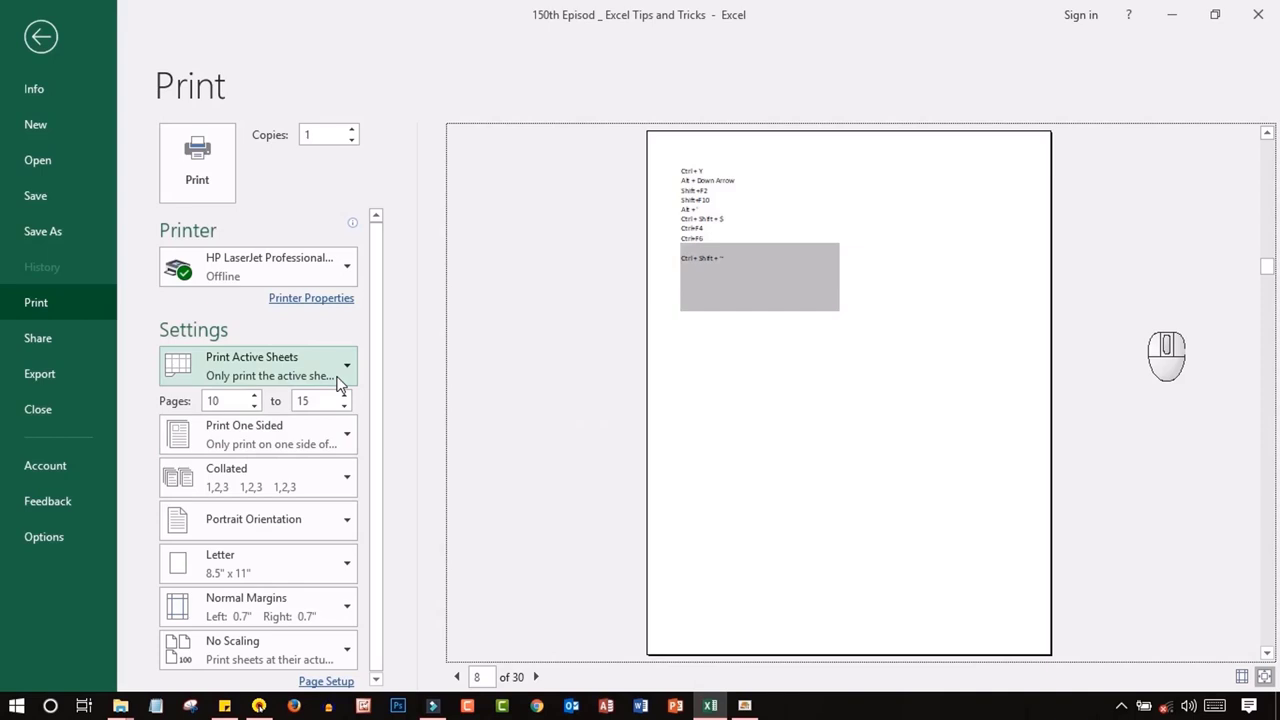